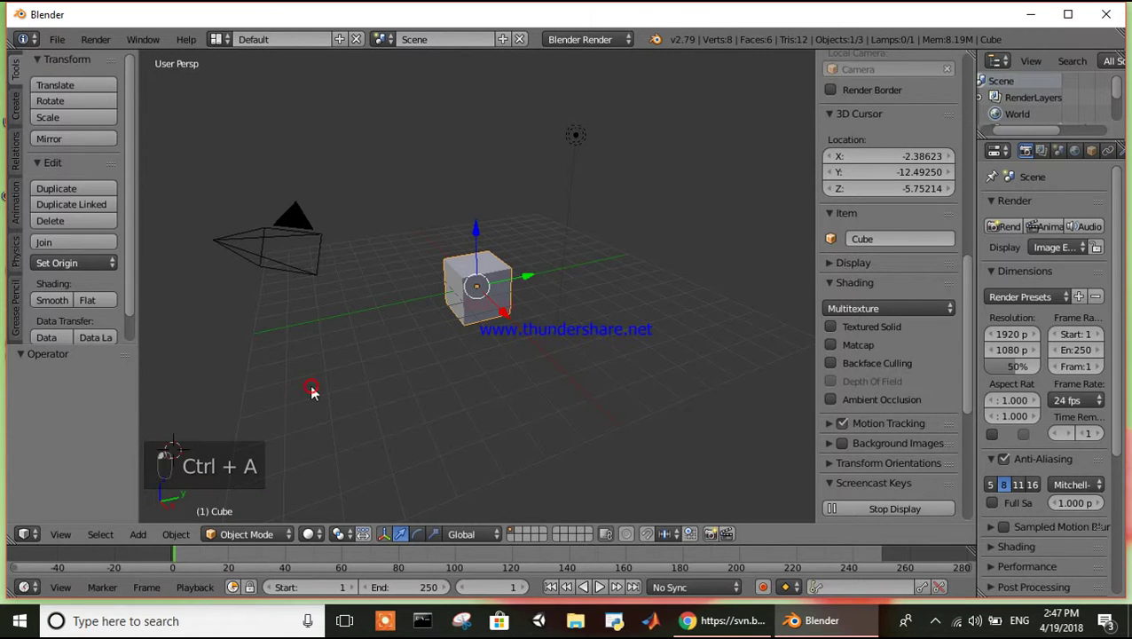
Deselect the cube via Set Restrict View (Unselected off), leaving nothing selected in the default scene.
{"action": "key", "text": "a"}
{"action": "double_click", "coordinate": [317, 390]}
{"action": "key", "text": "s"}
{"action": "key", "text": "d"}
{"action": "key", "text": "f"}
{"action": "key", "text": "g"}
{"action": "key", "text": "h"}
{"action": "key", "text": "j"}
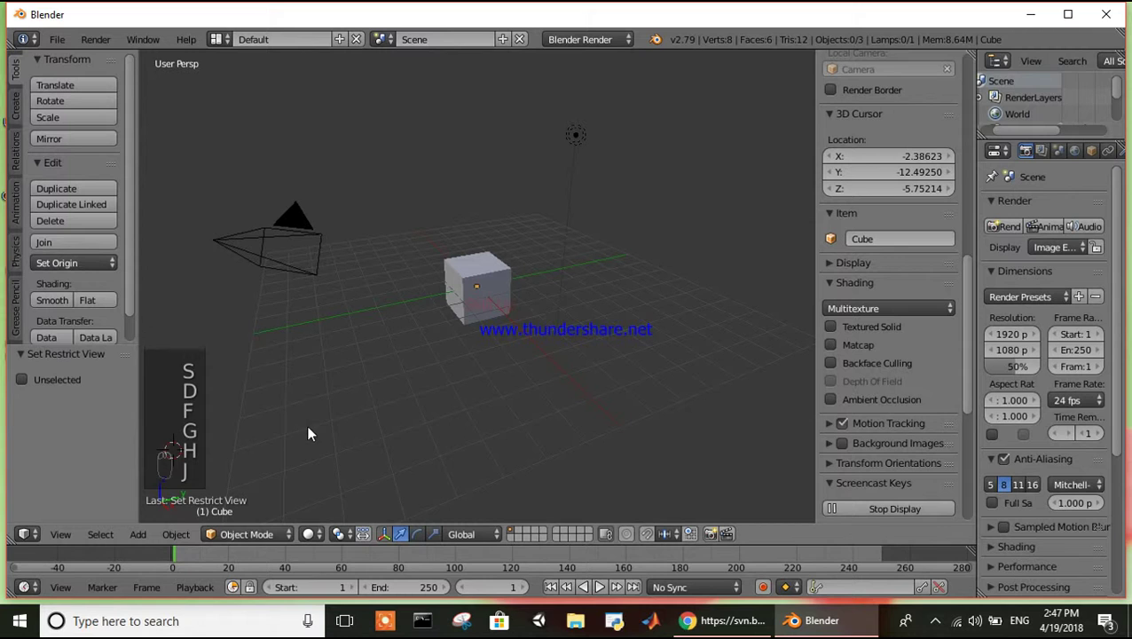
{"action": "left_click_drag", "start_coordinate": [312, 433], "coordinate": [1121, 16]}
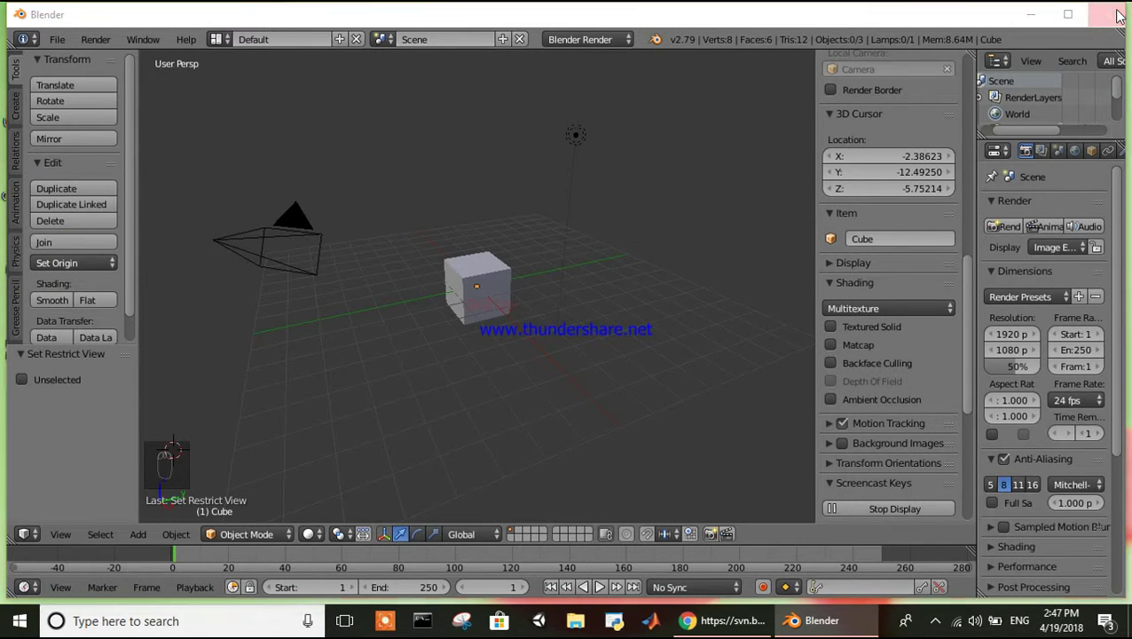